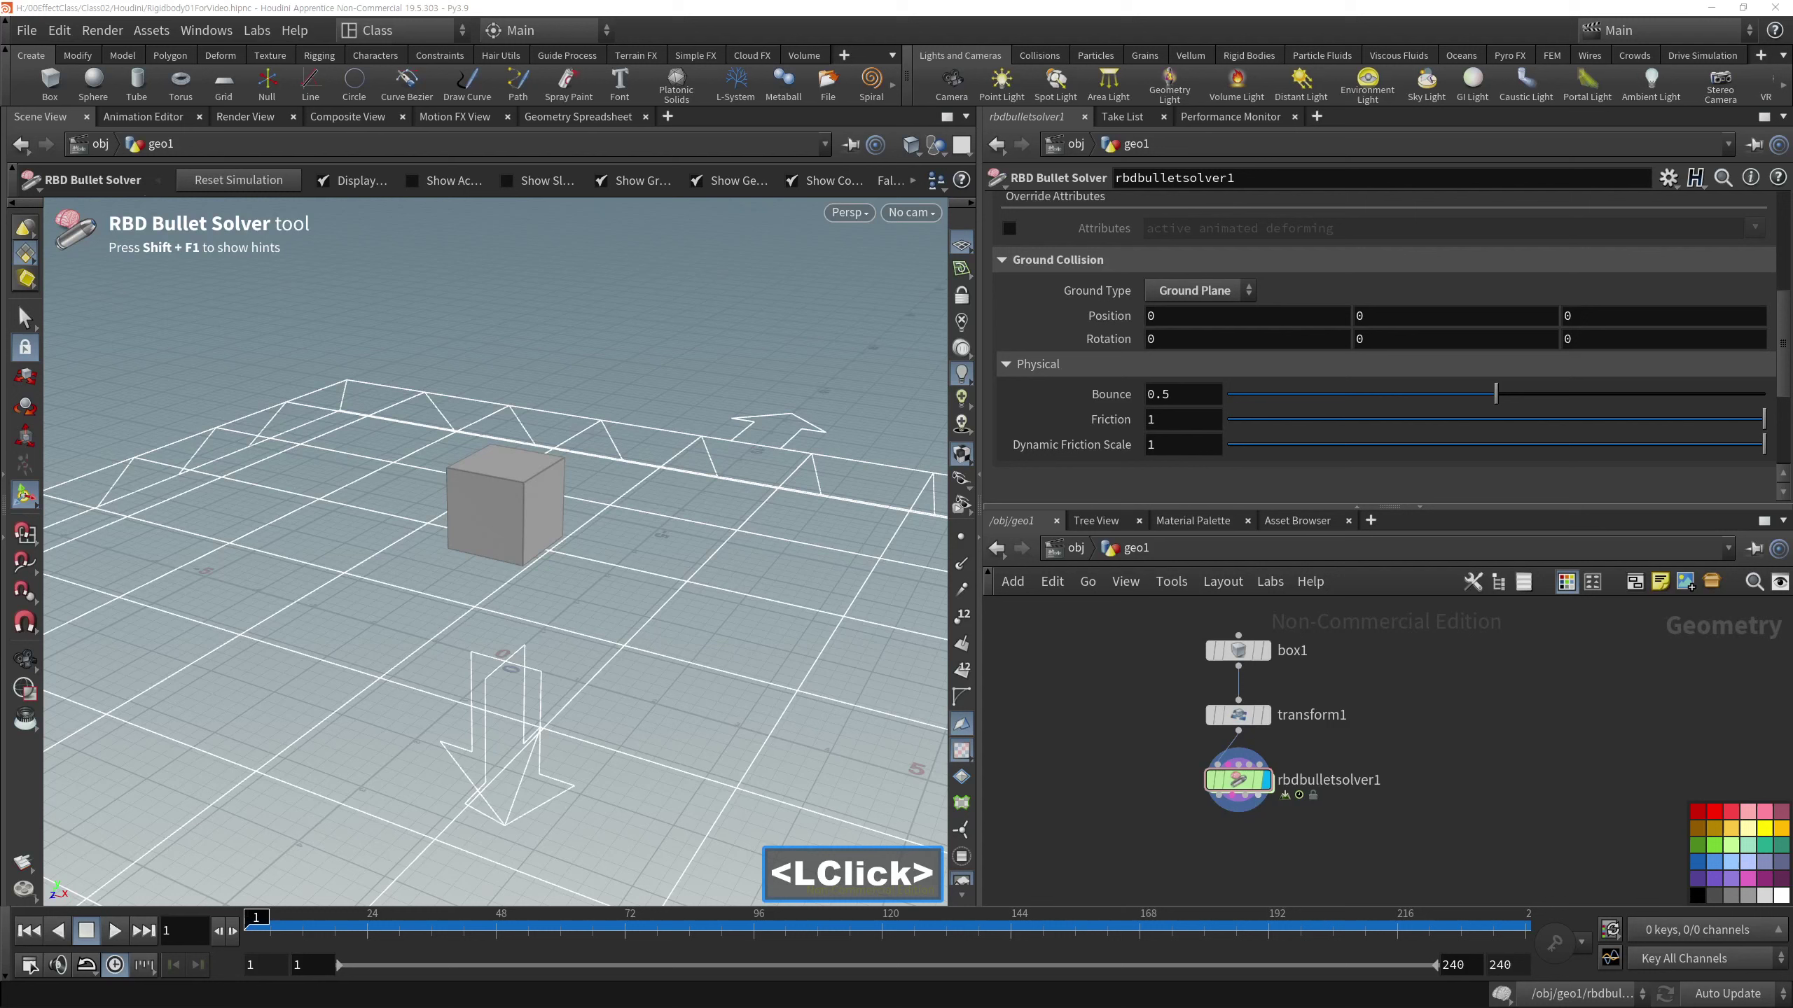
# Step: Duplicate the box-transform-Bullet solver chain to a second copy in the network
pyautogui.rightClick(1419, 720)
pyautogui.middleClick(1306, 757)
pyautogui.doubleClick(1324, 849)
pyautogui.click(1375, 683)
pyautogui.rightClick(1586, 667)
pyautogui.middleClick(1450, 700)
pyautogui.click(1450, 699)
pyautogui.doubleClick(1459, 695)
# Step: Add a Test Geometry: Rubber Toy node and wire it into transform2 above rbdbulletsolver2
pyautogui.press('Tab')
pyautogui.write('<Tab>test')
pyautogui.click(1297, 183)
pyautogui.click(1195, 712)
pyautogui.doubleClick(1345, 695)
pyautogui.click(1312, 731)
pyautogui.click(1334, 703)
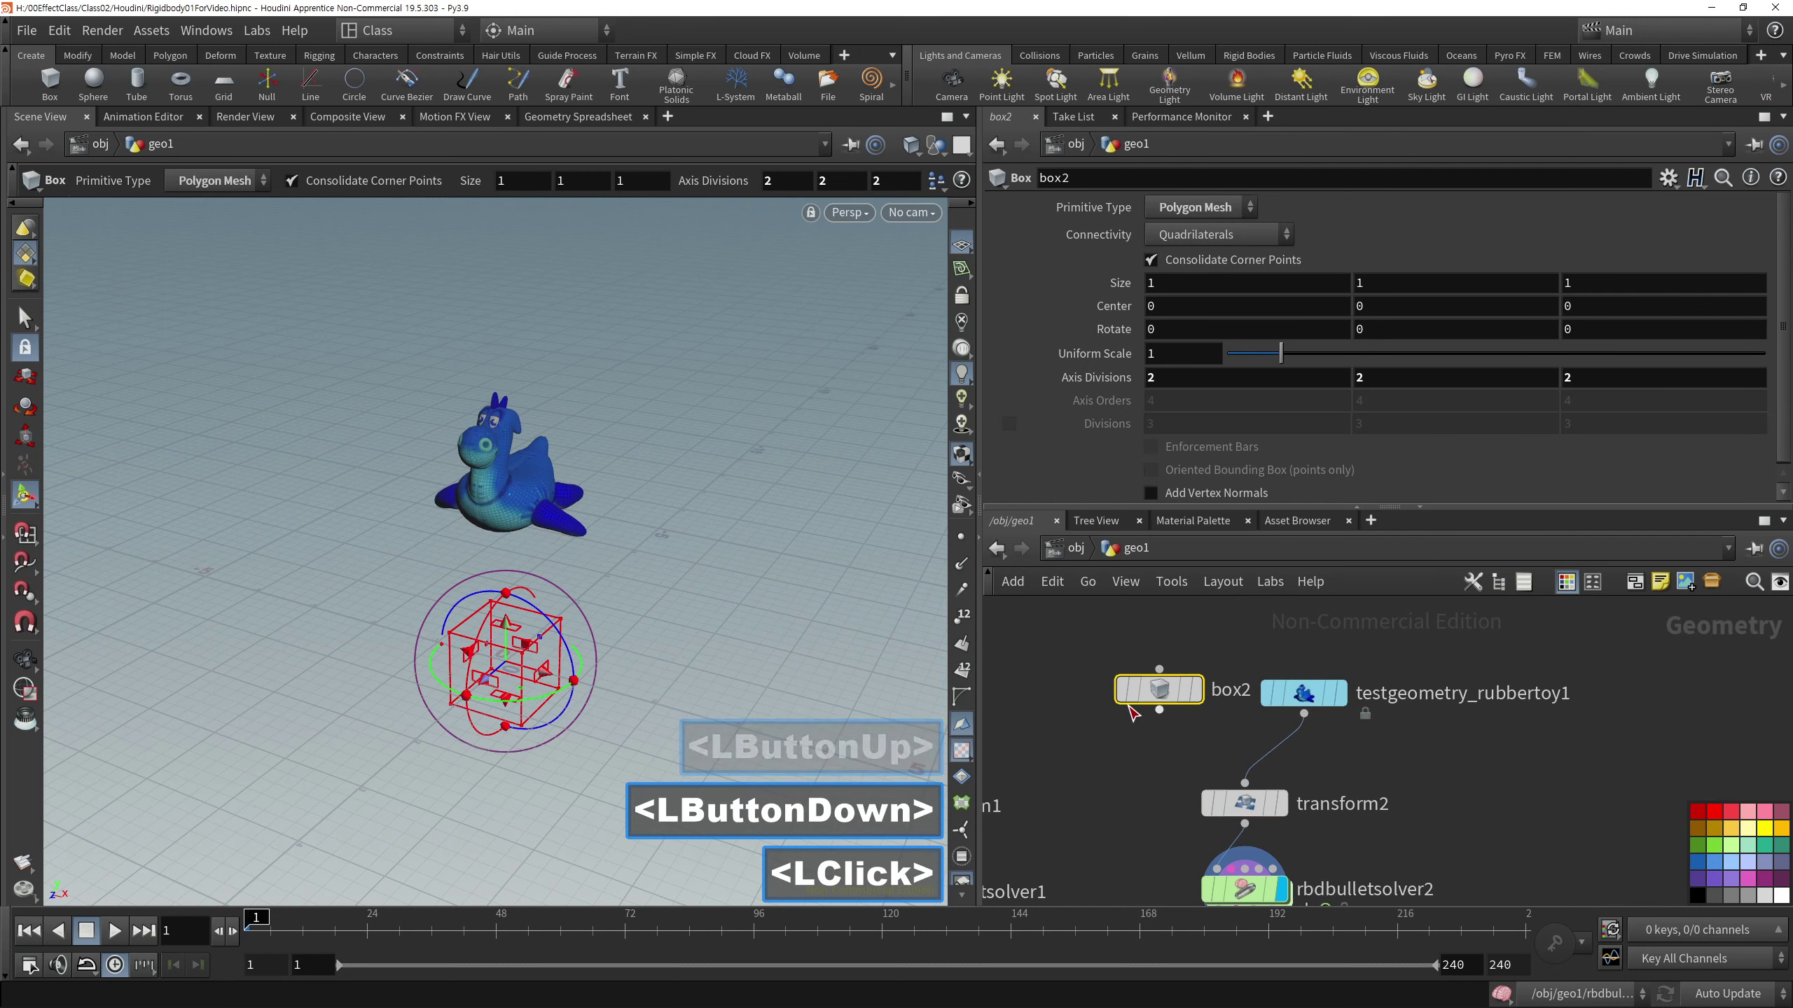
# Step: Delete the leftover box2 so only the rubber toy feeds the copied solver
pyautogui.press('Delete')
pyautogui.rightClick(1147, 718)
pyautogui.click(1339, 735)
pyautogui.press('a')
pyautogui.click(1322, 749)
pyautogui.click(1235, 838)
# Step: Play the simulation of the rubber toy dropping onto the ground, then stop playback
pyautogui.click(40, 927)
pyautogui.doubleClick(127, 946)
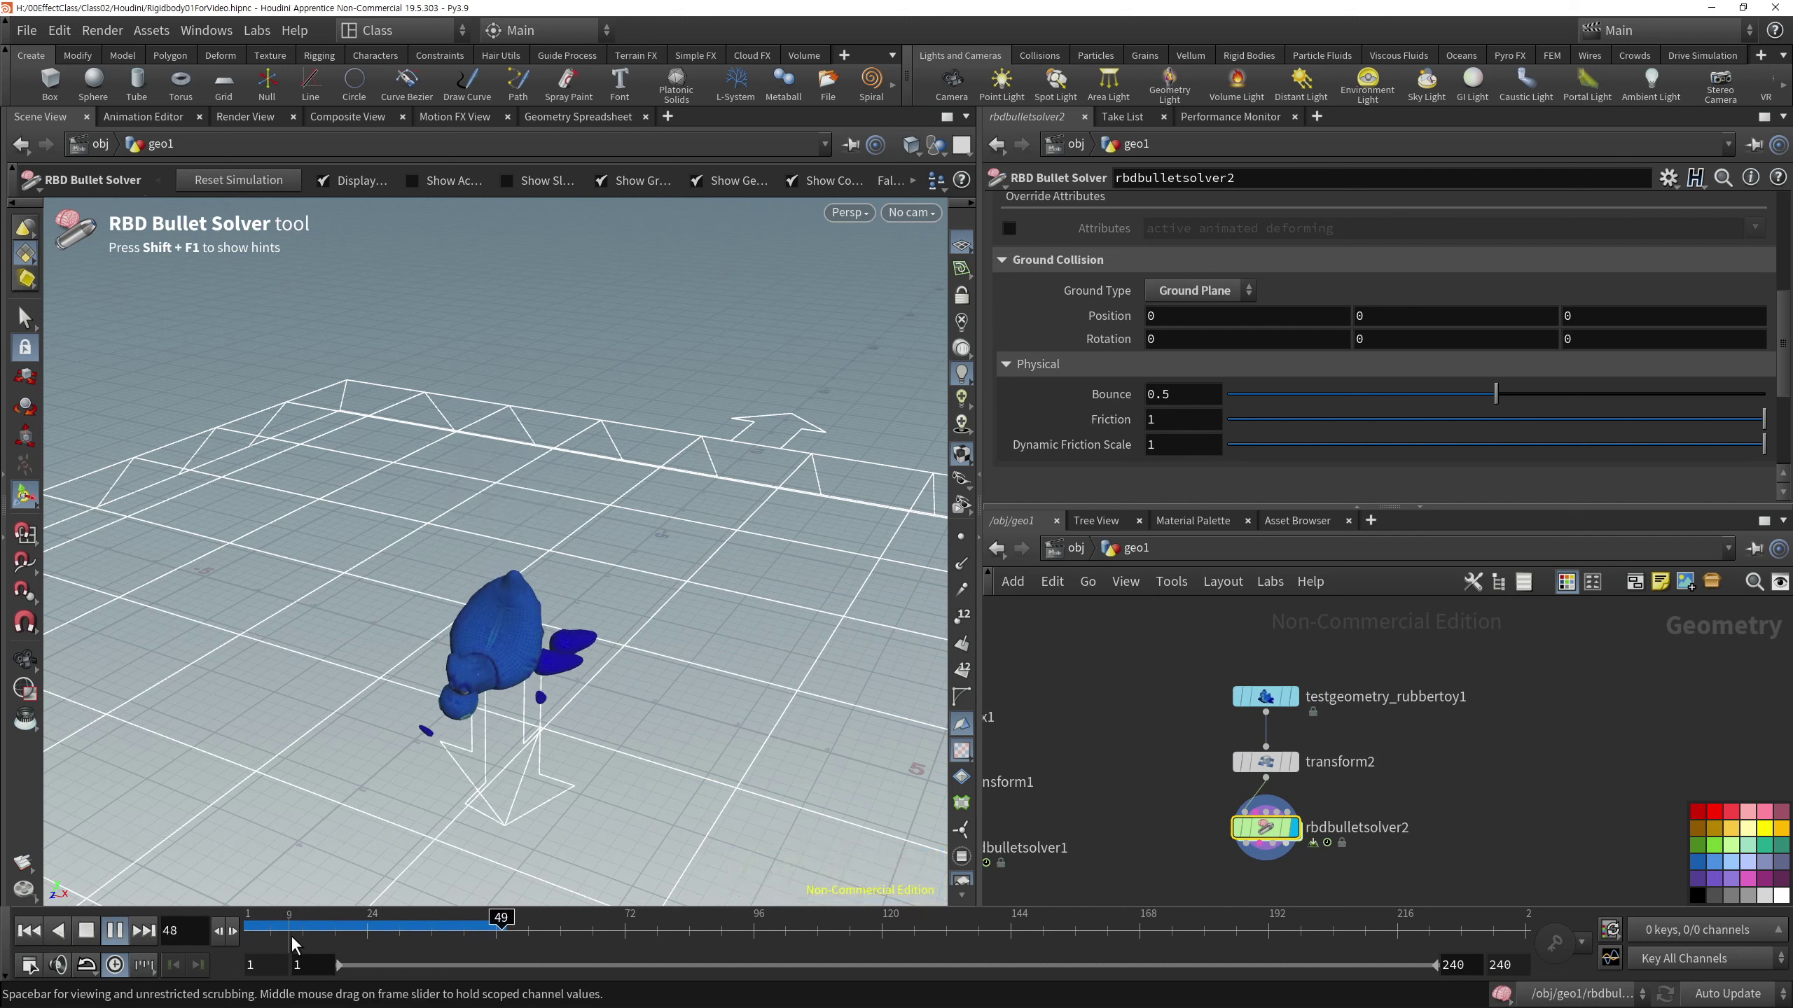
pyautogui.click(86, 941)
pyautogui.doubleClick(51, 924)
# Step: Select testgeometry_rubbertoy1 with transform2 and raise Translate Y to about 2.1
pyautogui.click(1169, 655)
pyautogui.click(1320, 762)
pyautogui.doubleClick(1314, 747)
pyautogui.doubleClick(1329, 788)
pyautogui.doubleClick(1278, 693)
pyautogui.click(1129, 731)
pyautogui.doubleClick(1127, 725)
# Step: Insert an RBD Material Fracture node on the wire between transform2 and rbdbulletsolver2
pyautogui.click(1136, 726)
pyautogui.press('Tab')
pyautogui.press('r')
pyautogui.write('<Tab>rb')
pyautogui.press('d')
pyautogui.press('m')
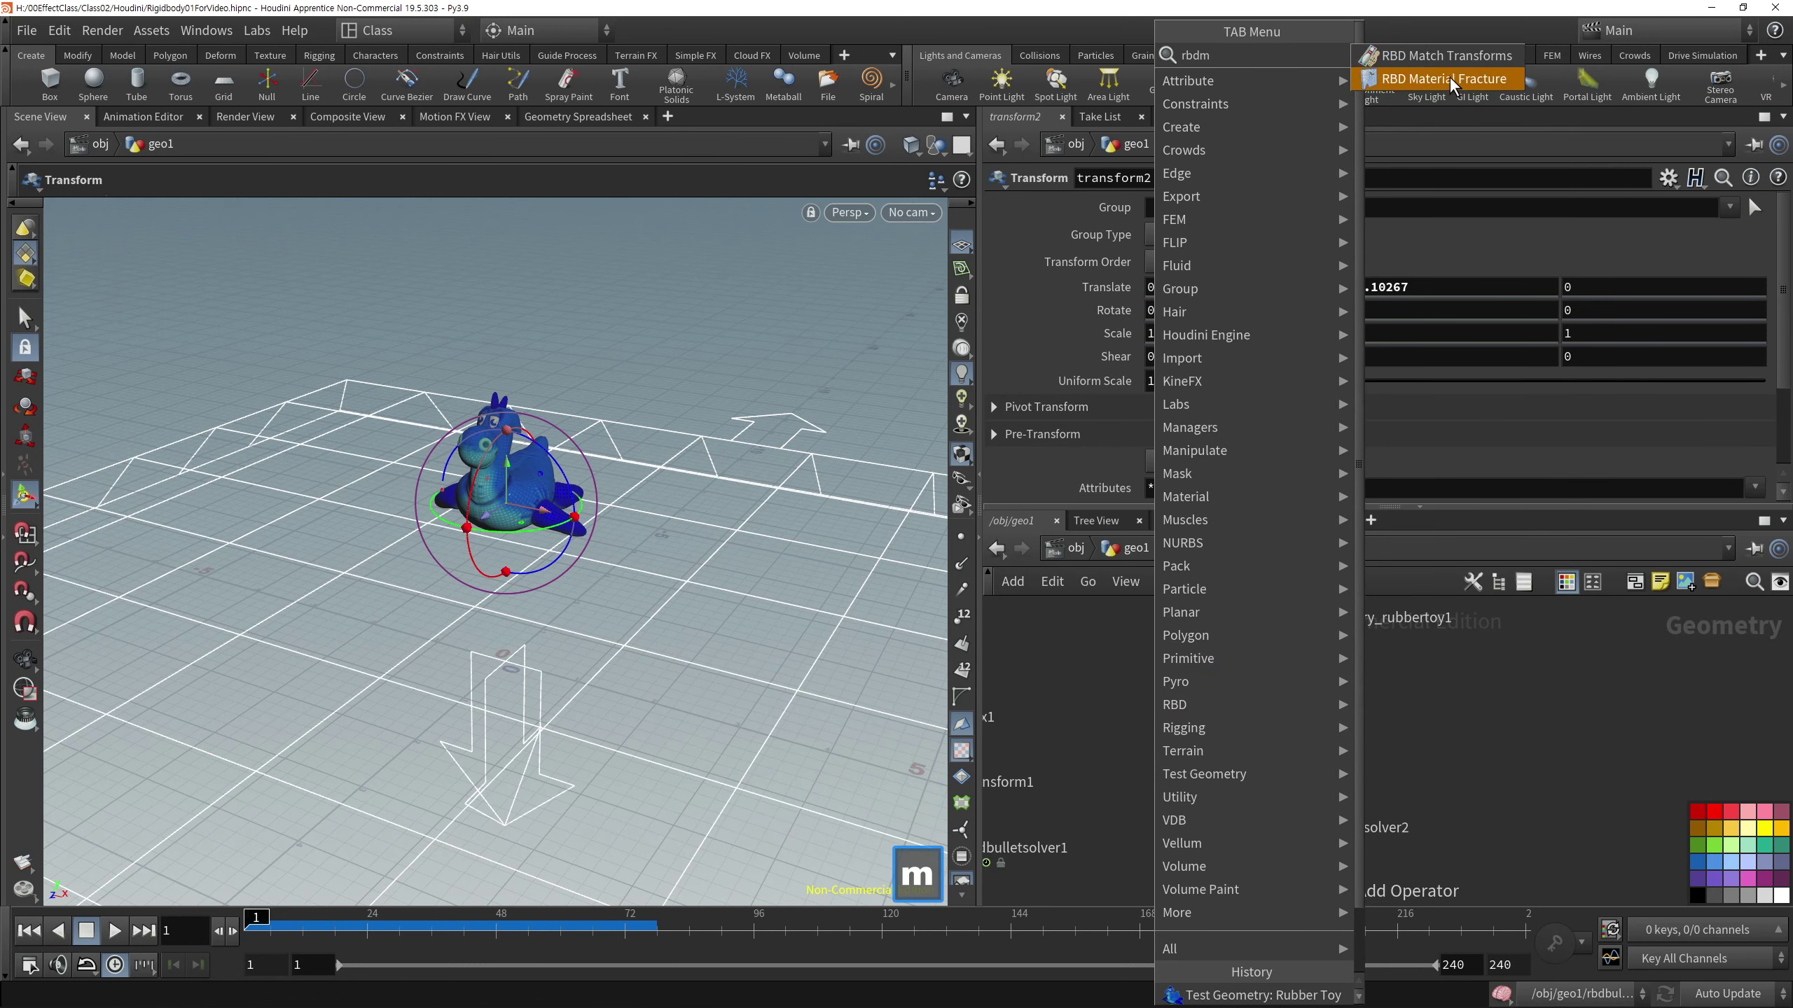
pyautogui.click(1451, 91)
pyautogui.doubleClick(1247, 748)
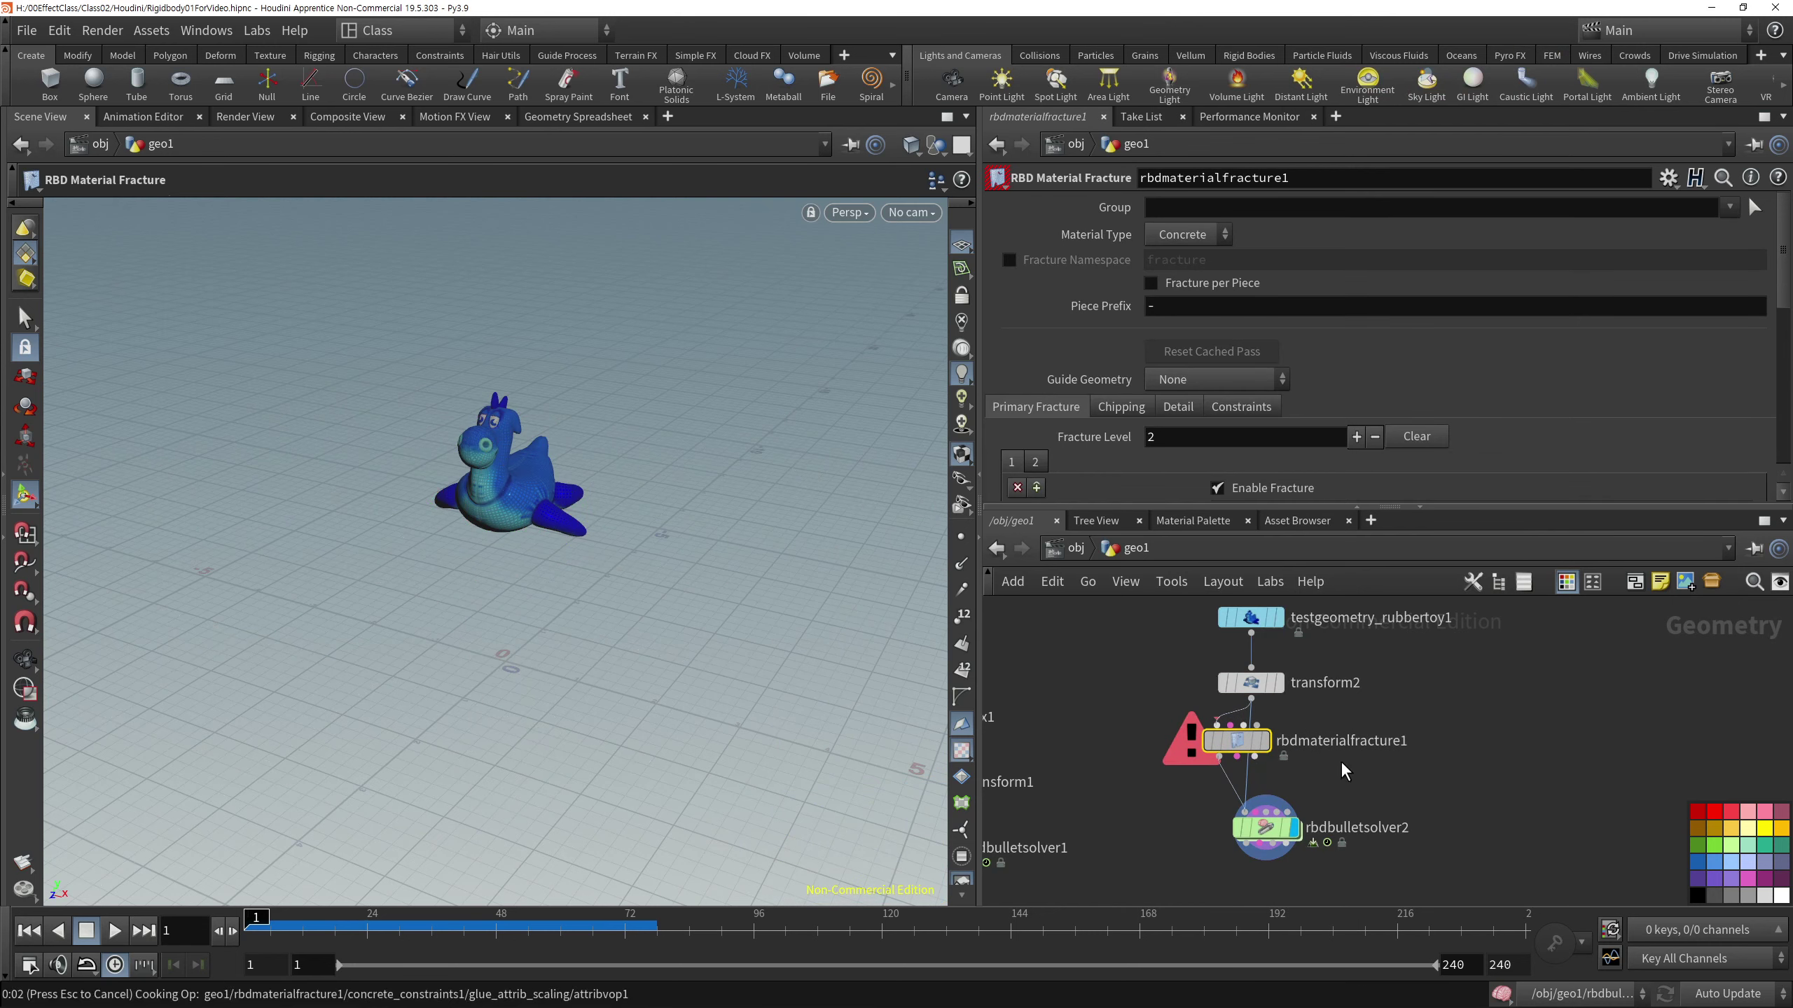
# Step: Play the Bullet solver so the toy shatters on impact, then compare fracture and solver views
pyautogui.press('a')
pyautogui.click(1316, 720)
pyautogui.doubleClick(1412, 749)
pyautogui.doubleClick(1187, 818)
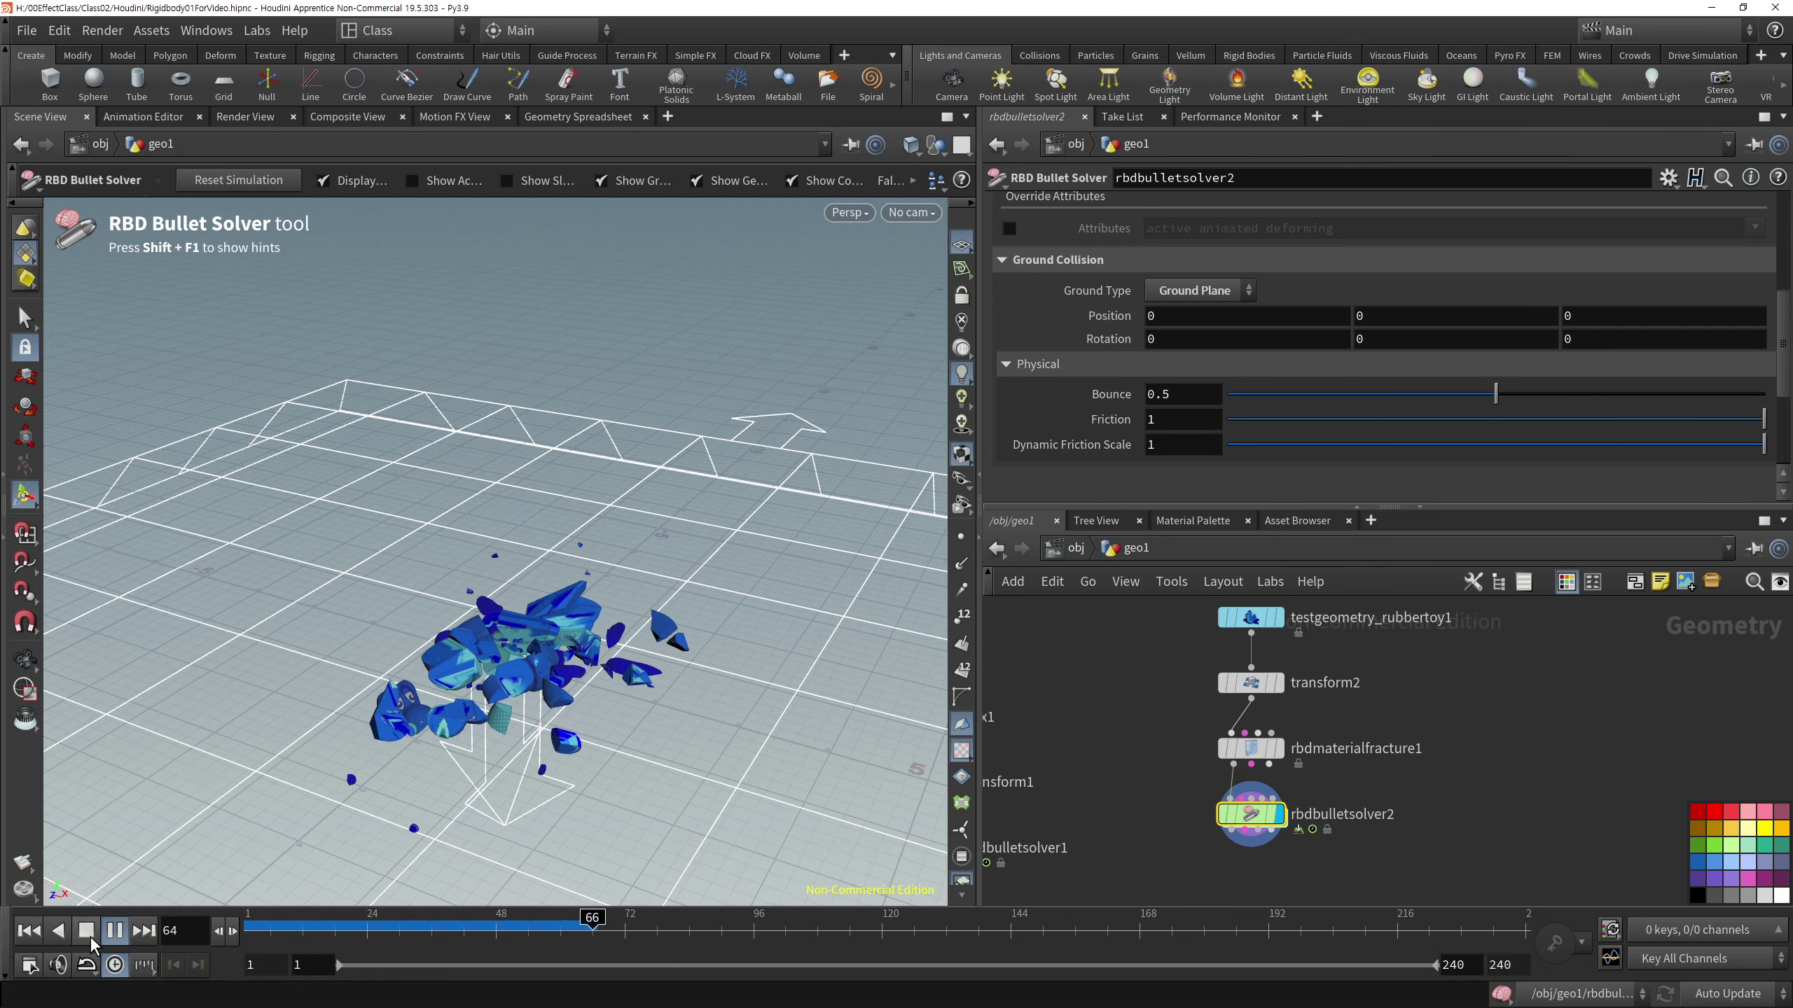
pyautogui.click(84, 941)
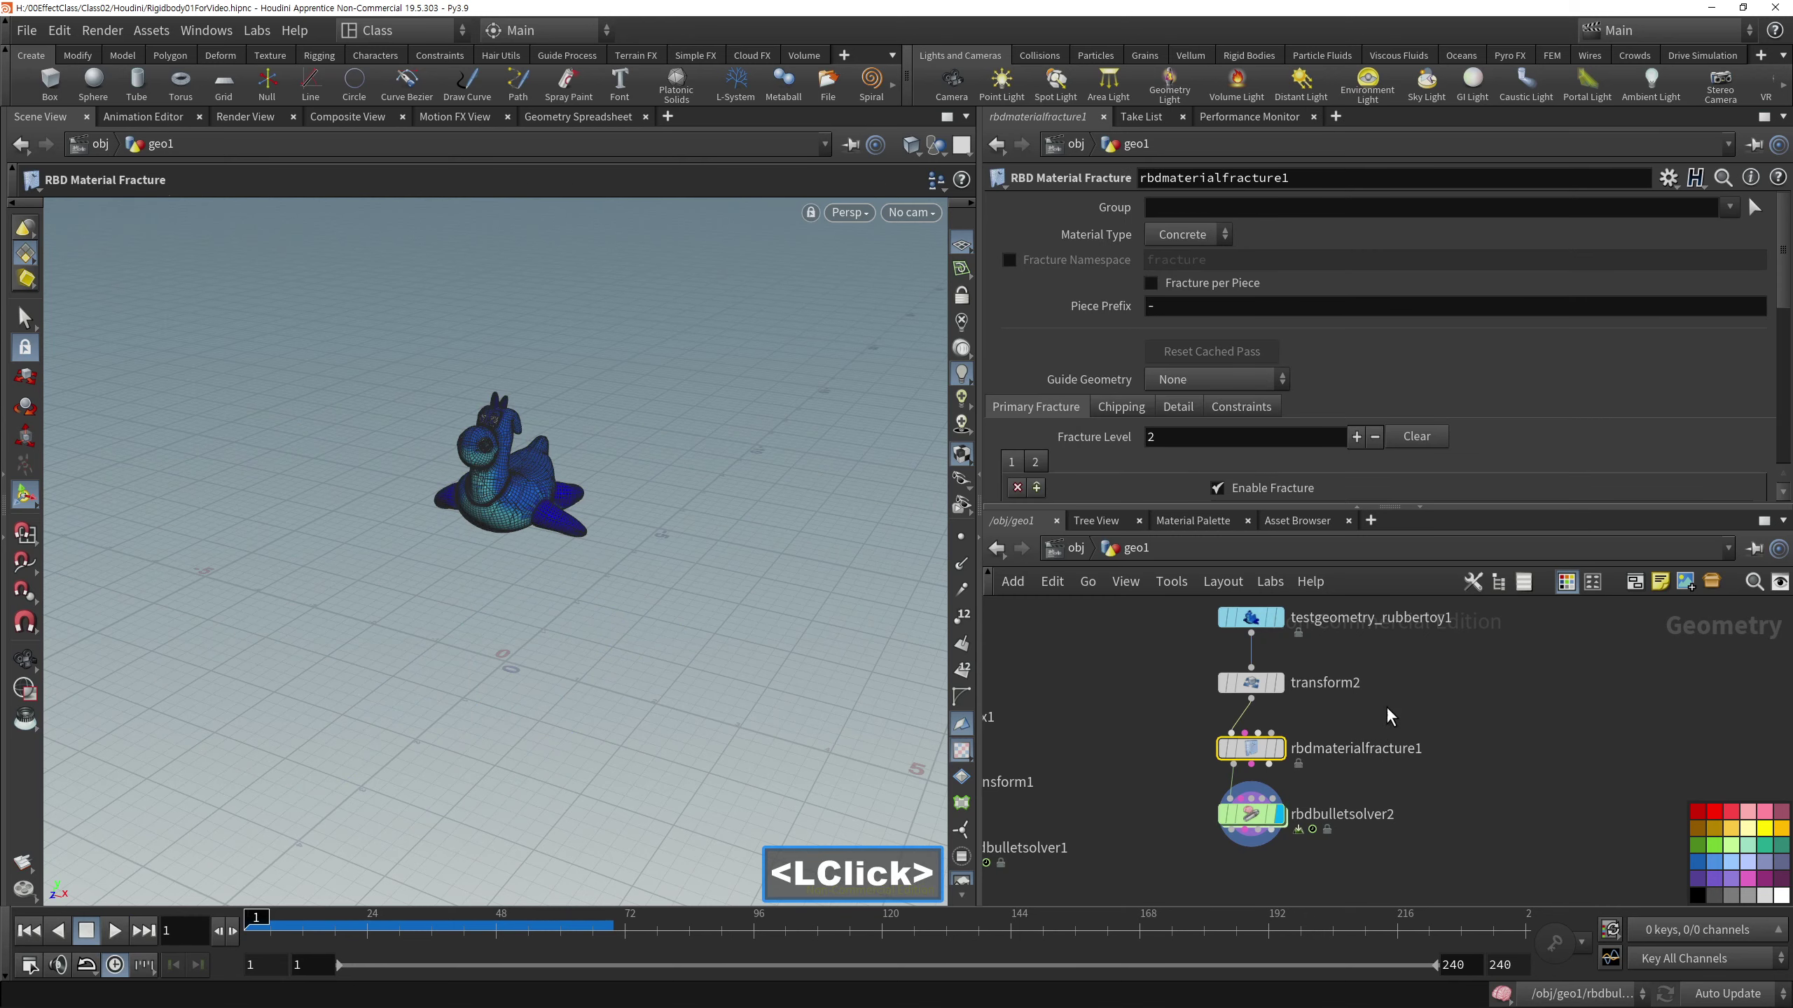
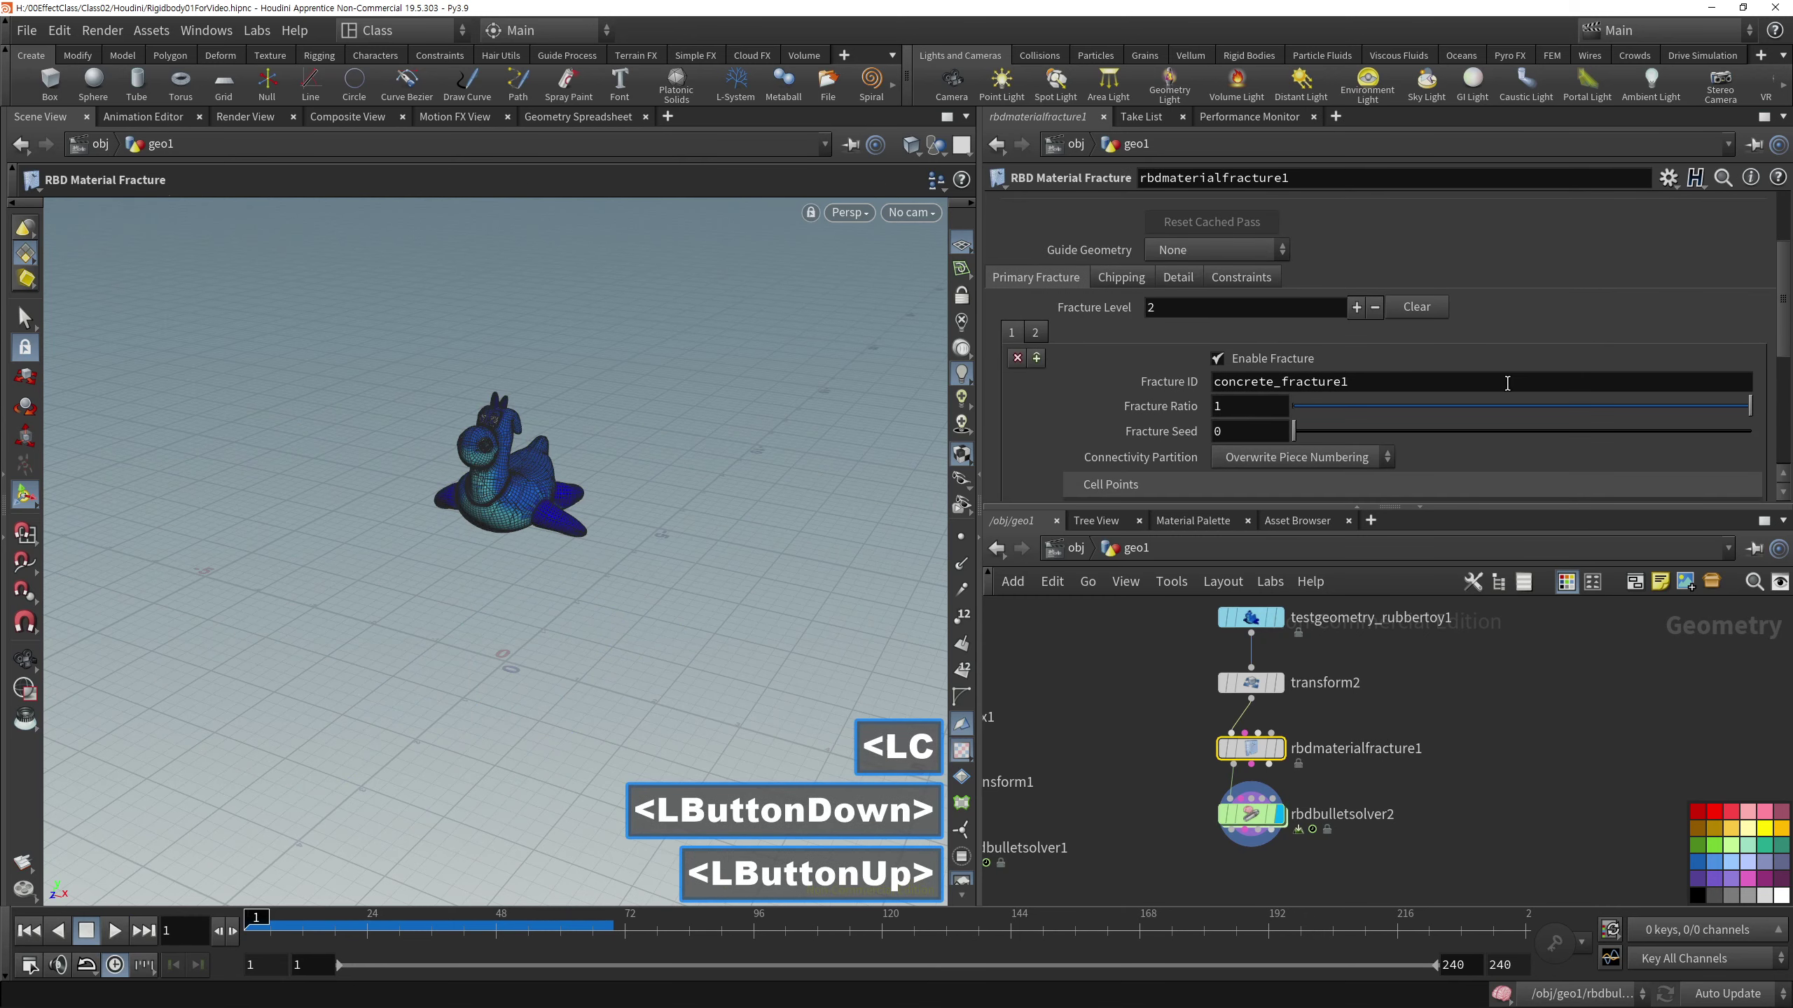
pyautogui.click(1029, 368)
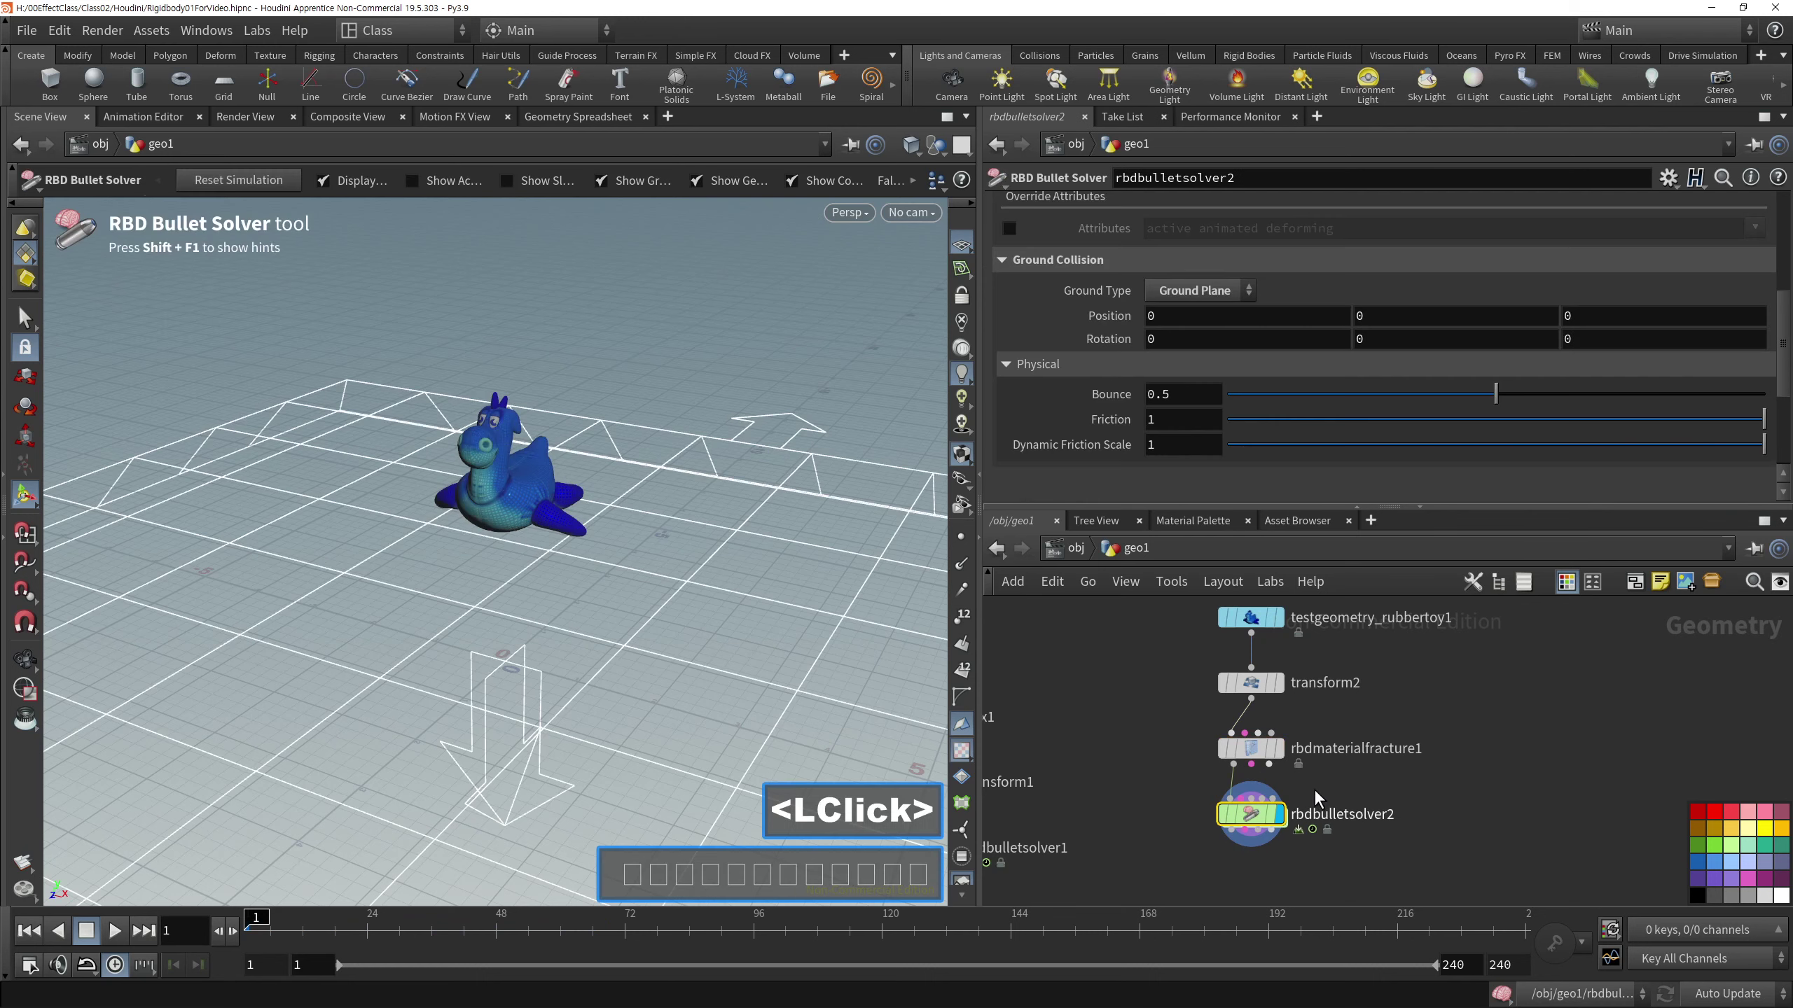
pyautogui.click(48, 936)
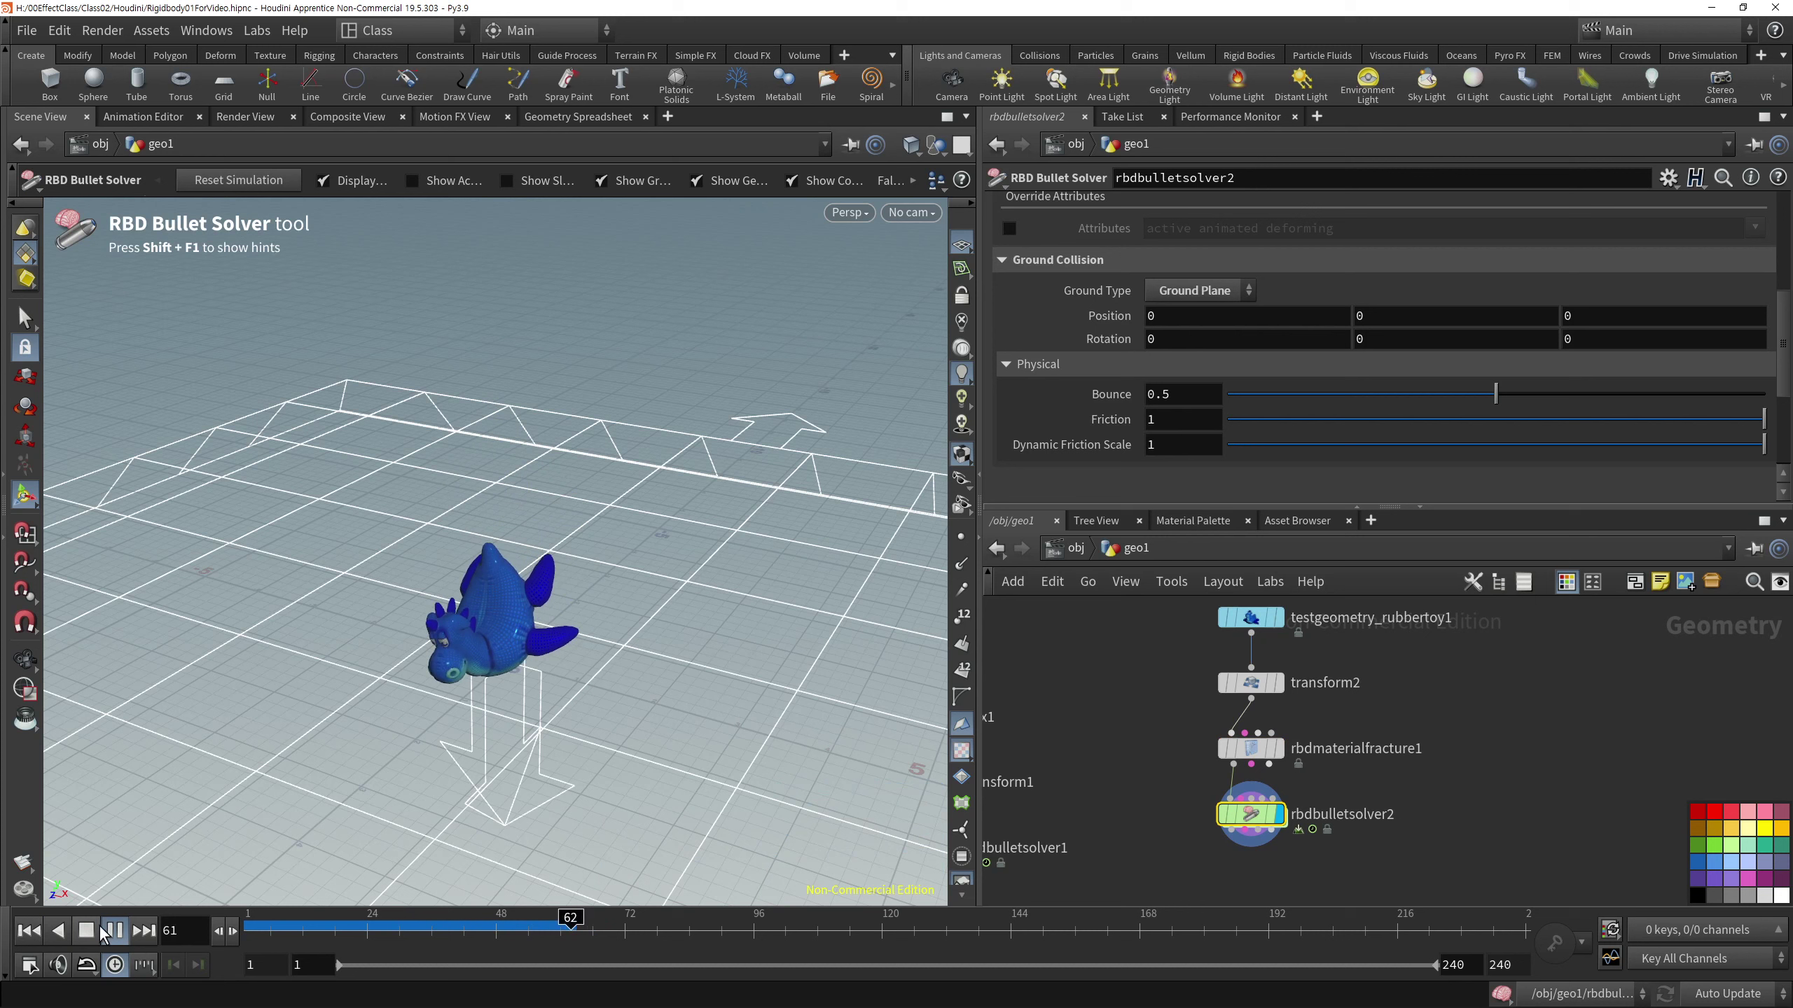
pyautogui.click(84, 940)
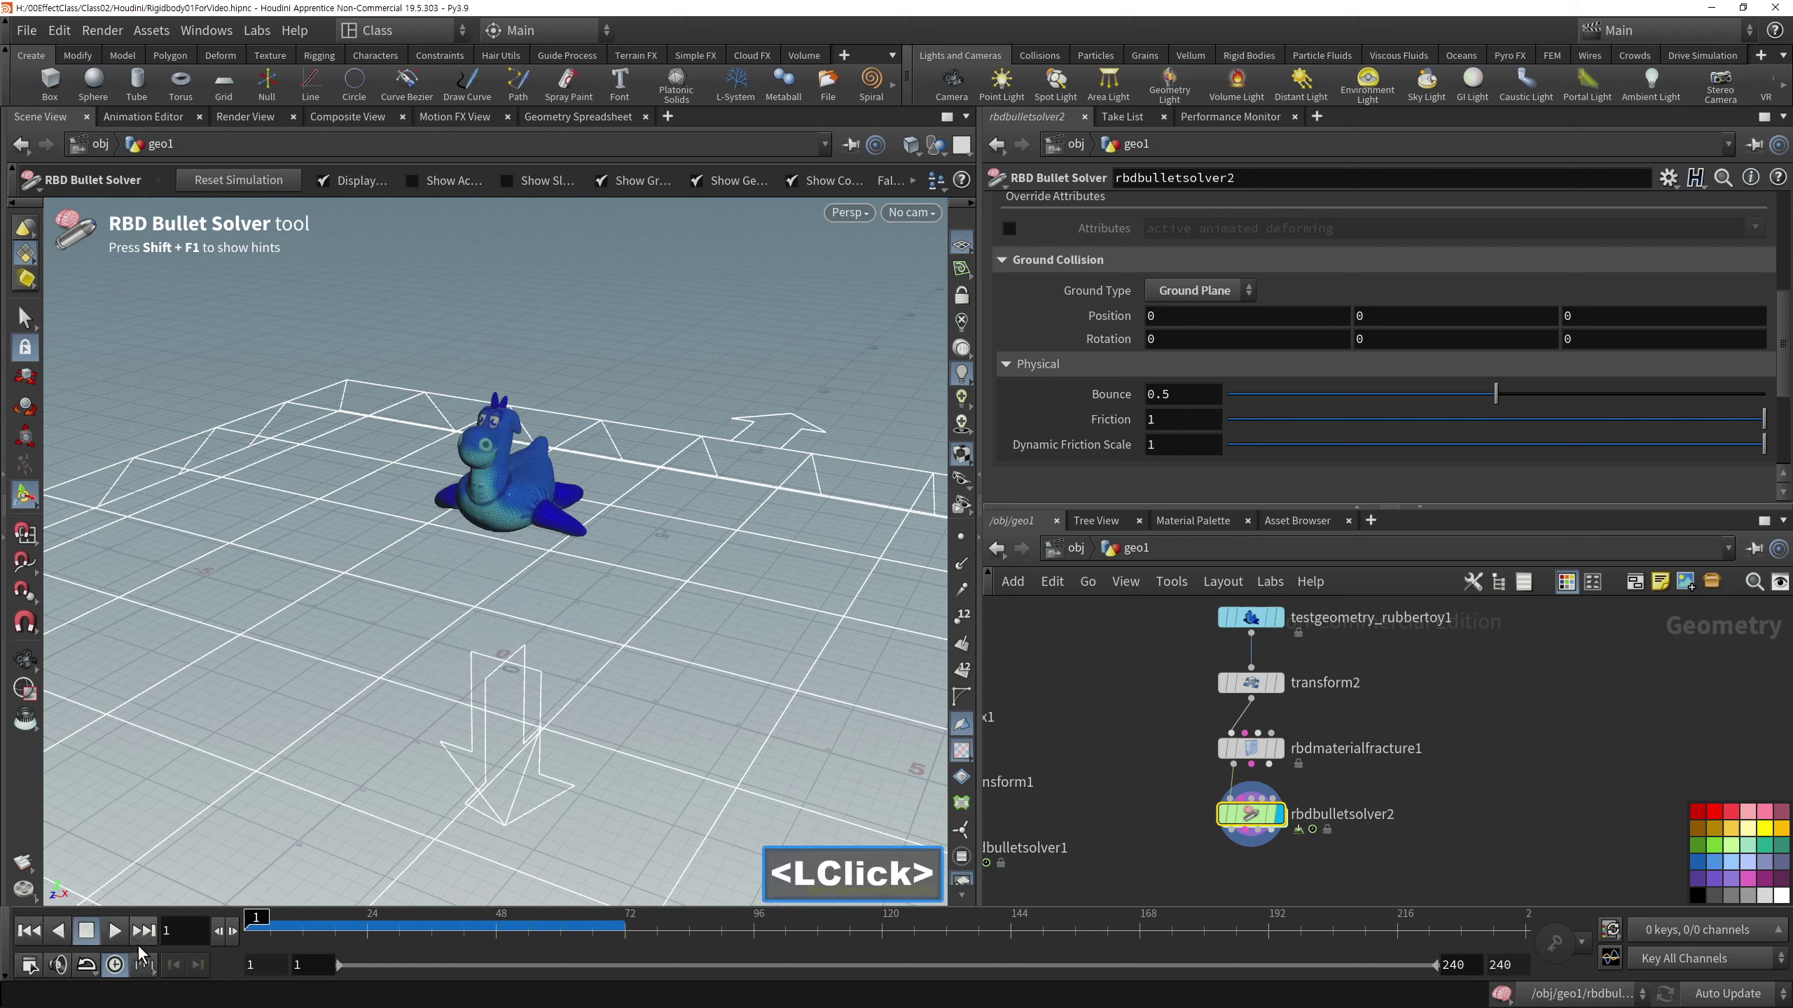